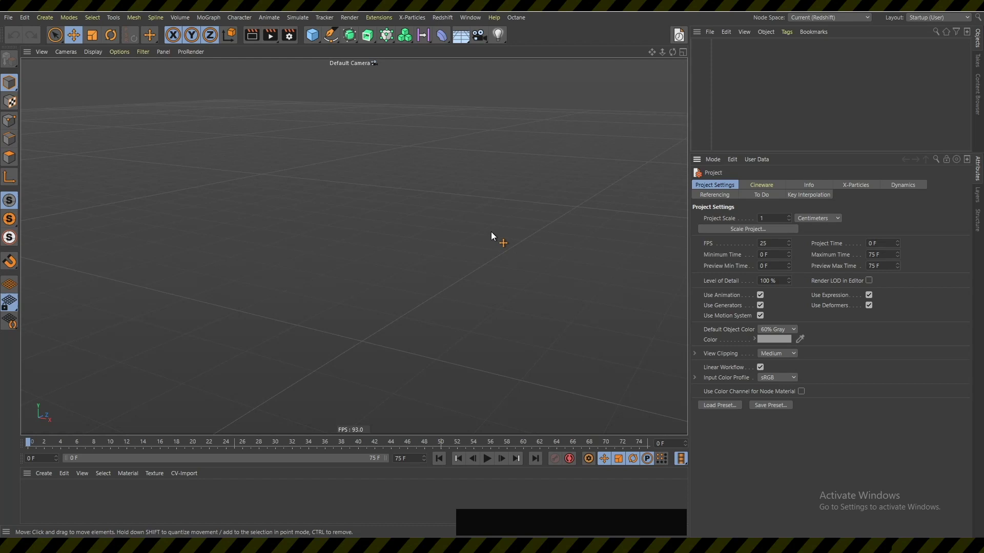
# Add a Cloner object to the scene via the Commander search.
pyautogui.press('shift+c')
pyautogui.press('c')
pyautogui.press('Return')
pyautogui.press('KP_Enter')
pyautogui.click(499, 241)
# Add a Cube via Commander and parent it under the Cloner.
pyautogui.press('shift+c')
pyautogui.press('Down')
pyautogui.press('alt+KP_Enter')
pyautogui.click(533, 225)
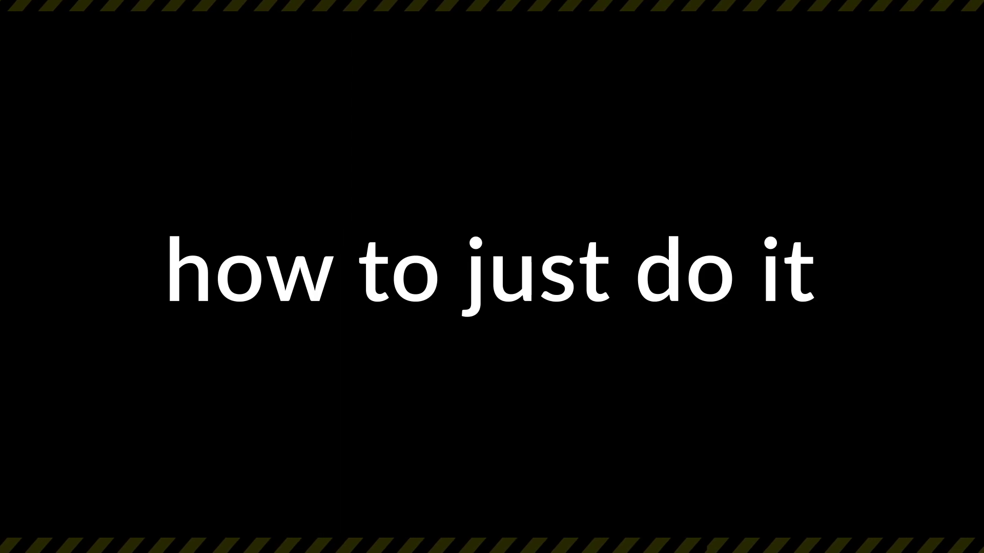
pyautogui.click(520, 230)
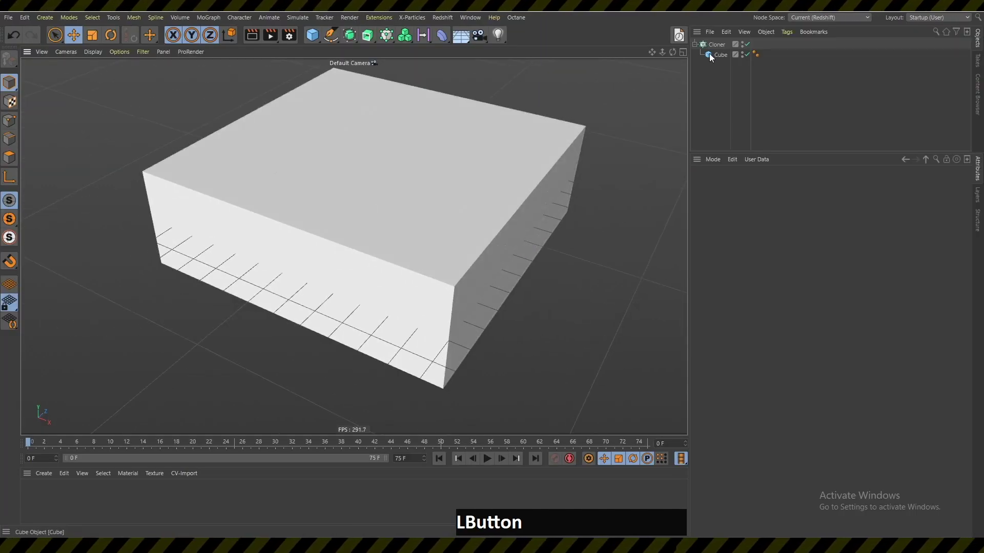
pyautogui.press('shift+c')
pyautogui.press('r')
pyautogui.press('space')
pyautogui.press('BackSpace')
pyautogui.press('space')
pyautogui.press('BackSpace')
pyautogui.press('e')
pyautogui.press('space')
pyautogui.press('p')
pyautogui.press('Return')
pyautogui.press('KP_Enter')
pyautogui.click(653, 190)
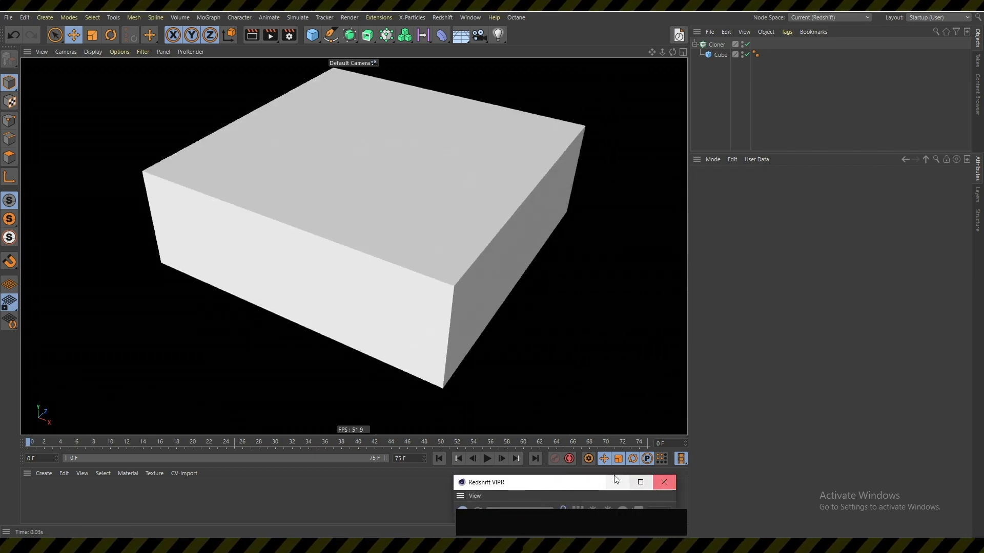
pyautogui.click(566, 490)
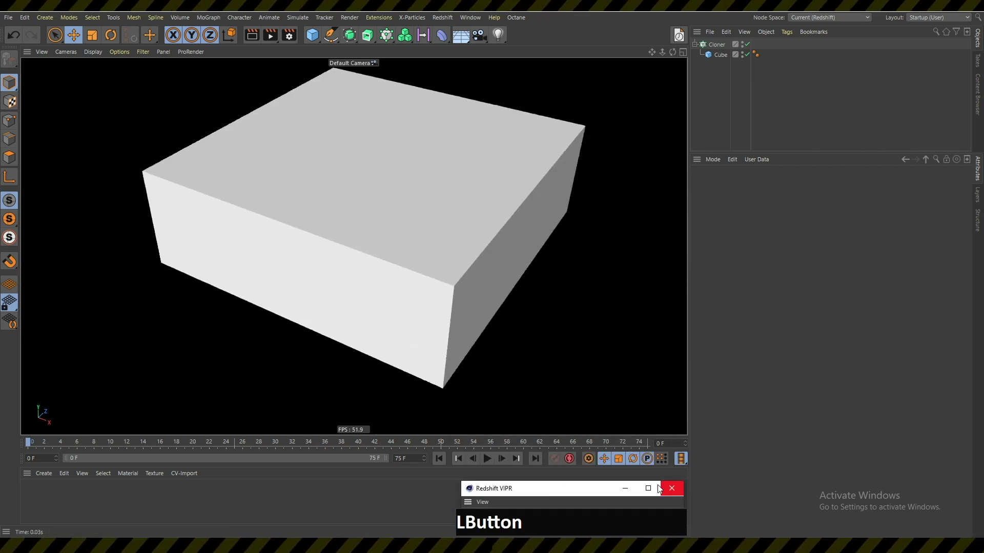
pyautogui.click(431, 195)
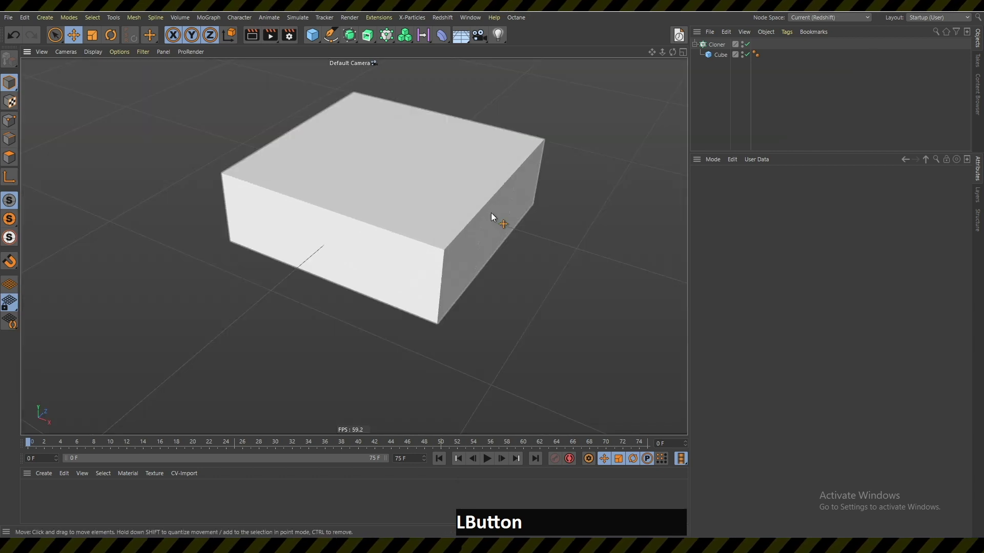
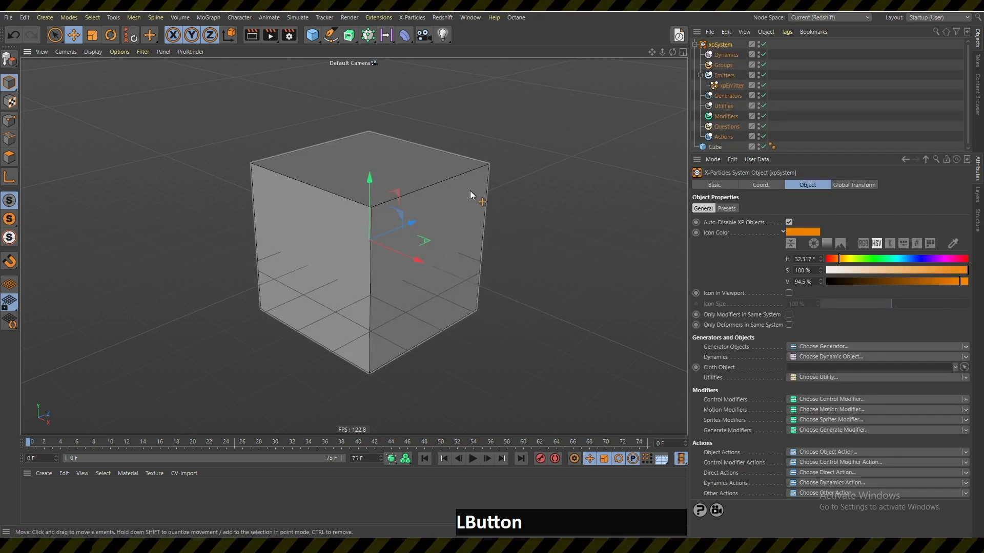
# Delete the Cube and play the particle emission, then stop playback.
pyautogui.press('Delete')
pyautogui.press('f')
pyautogui.click(422, 245)
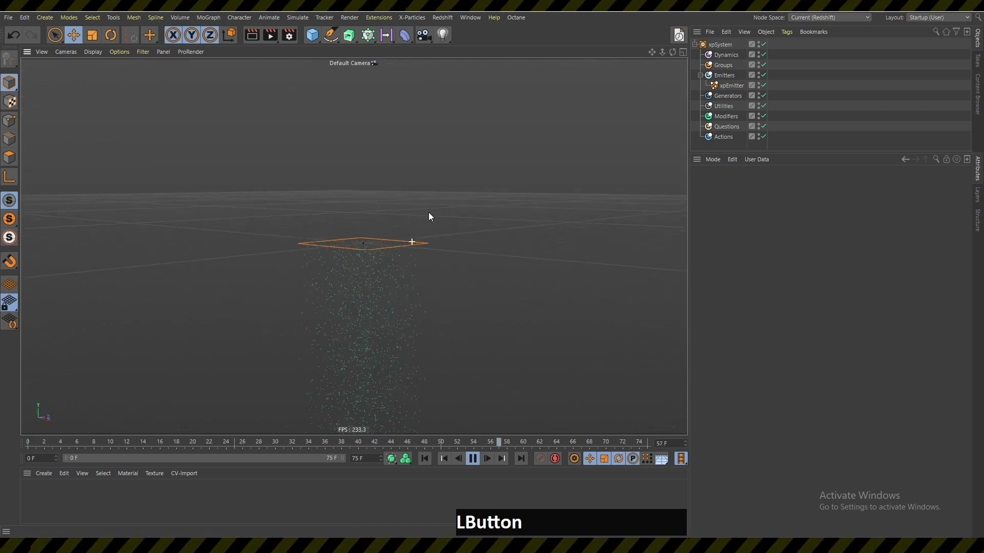
pyautogui.press('shift+a')
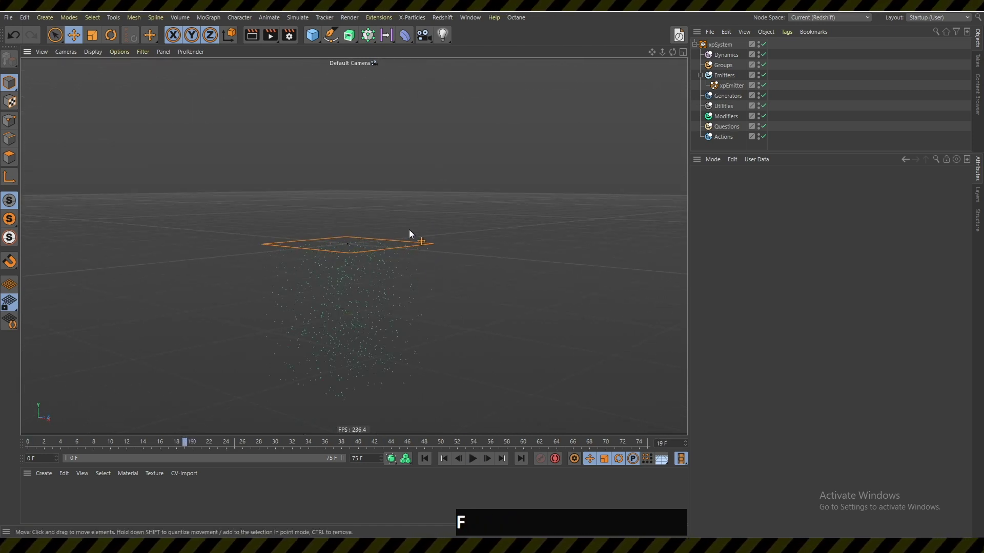
# Bring up the Commander search to add a Figure object.
pyautogui.click(418, 254)
pyautogui.press('shift+c')
# Add a Figure object via Commander and delete the xpSystem particle setup.
pyautogui.press('f')
pyautogui.press('g')
pyautogui.press('Return')
pyautogui.click(425, 201)
pyautogui.press('Delete')
pyautogui.click(379, 196)
# Delete the remaining emitter, select the Figure and search 'cloner' in Commander.
pyautogui.press('shift+c')
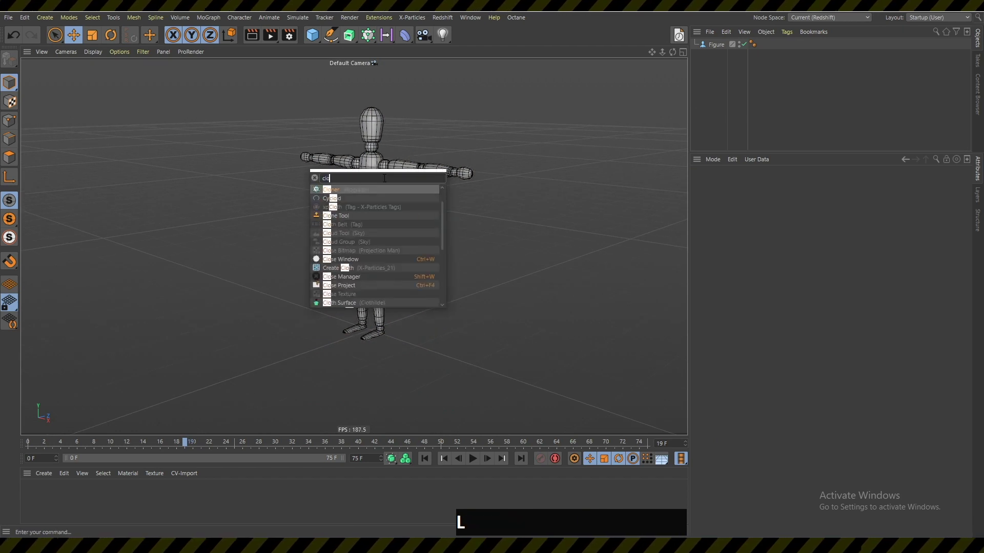
pyautogui.press('e')
pyautogui.click(413, 192)
pyautogui.press('Delete')
pyautogui.click(721, 50)
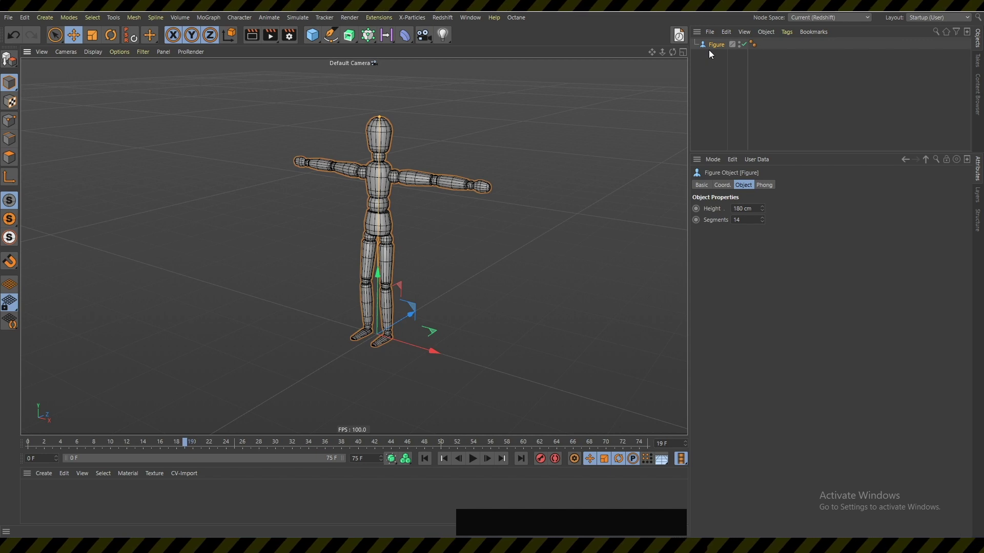
pyautogui.press('shift+c')
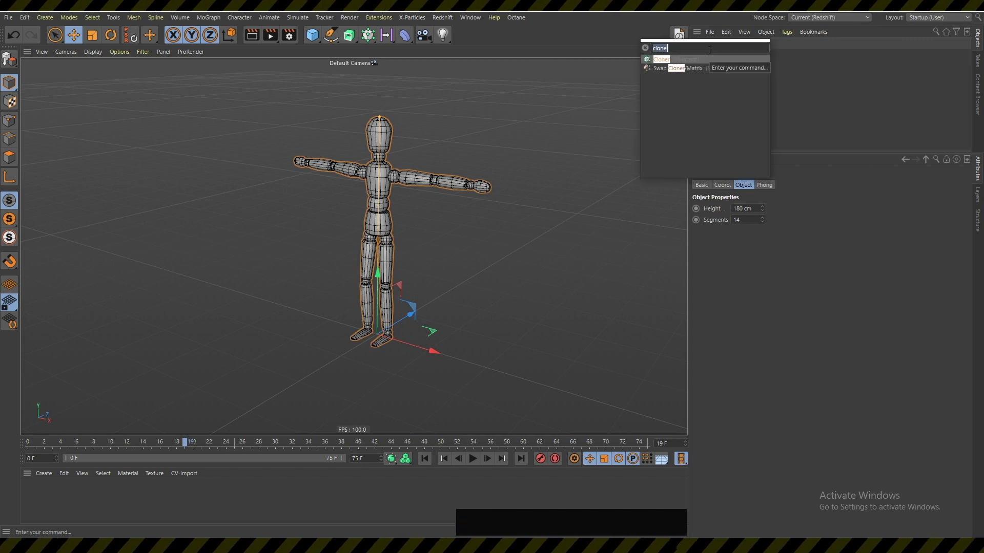
# Add a Cloner holding the Figure as a 3×1×3 grid array.
pyautogui.press('alt+Return')
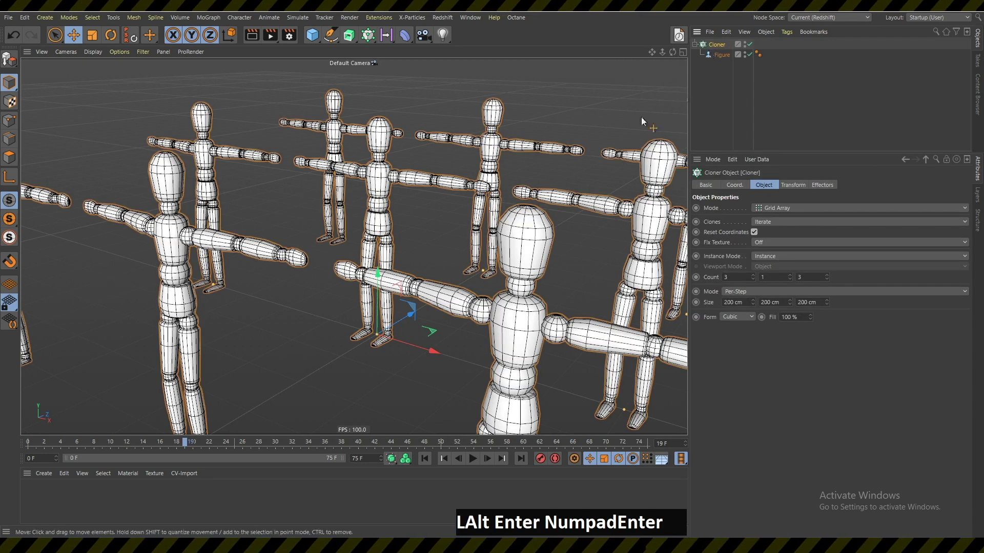
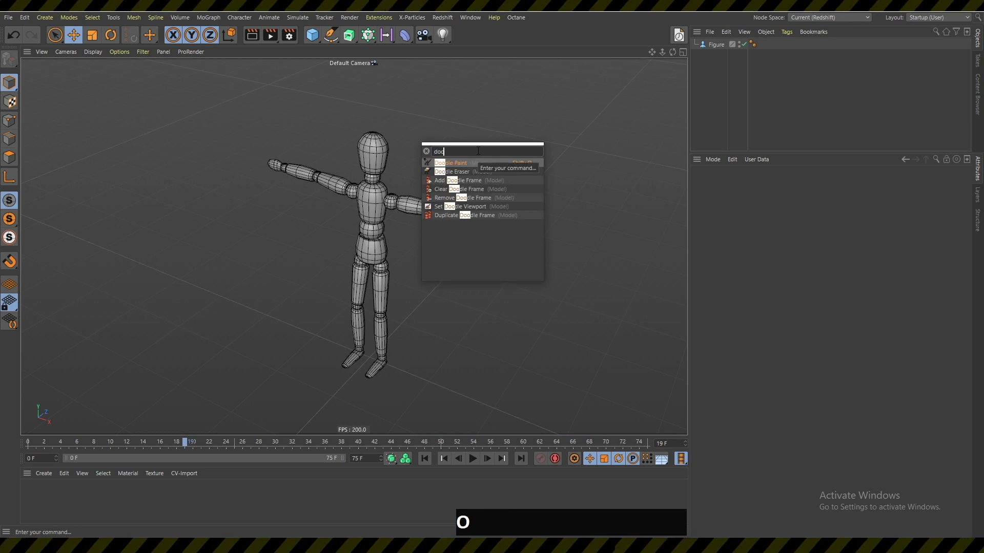
# Doodle-paint white circles over the figure's head, hips and torso, plus one beside the head.
pyautogui.press('KP_Enter')
pyautogui.click(412, 139)
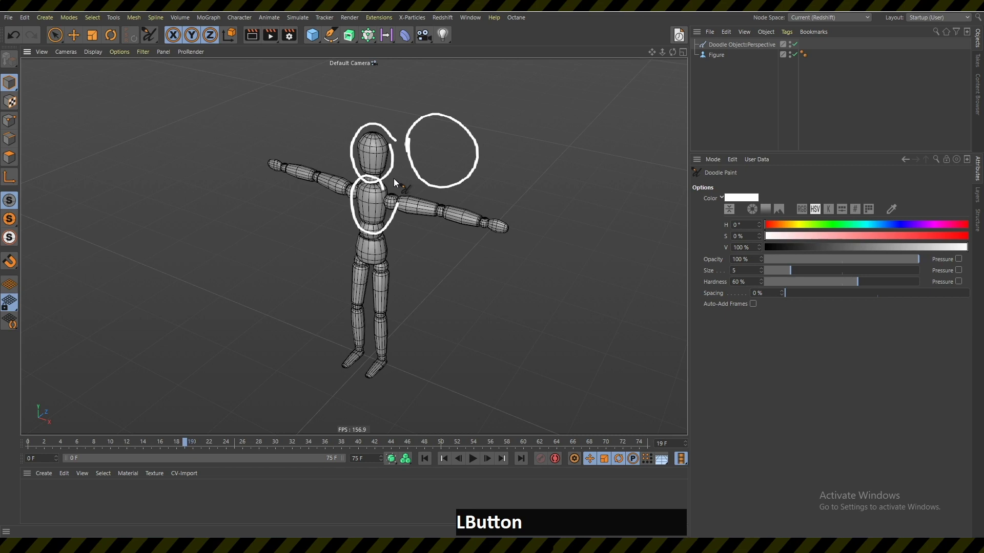
pyautogui.click(386, 232)
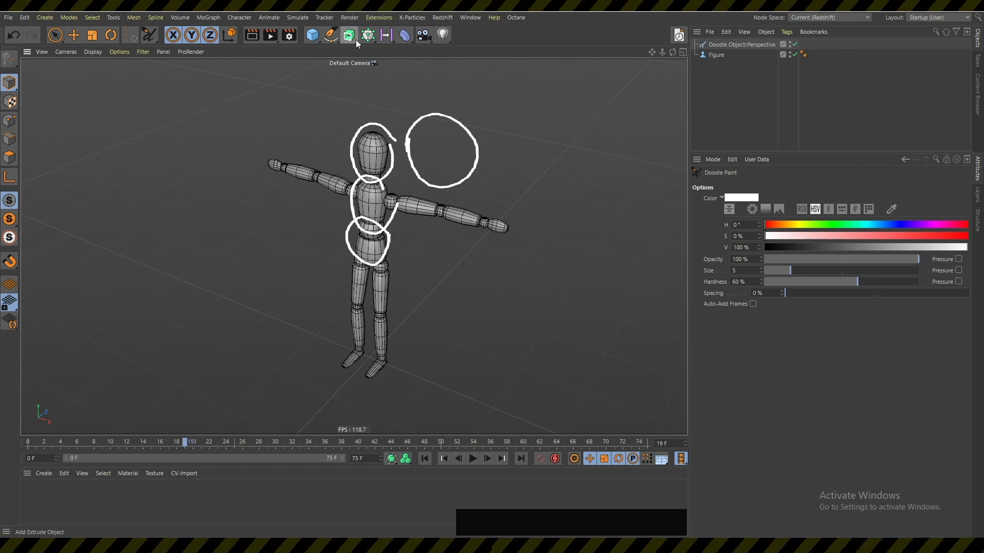
pyautogui.click(377, 22)
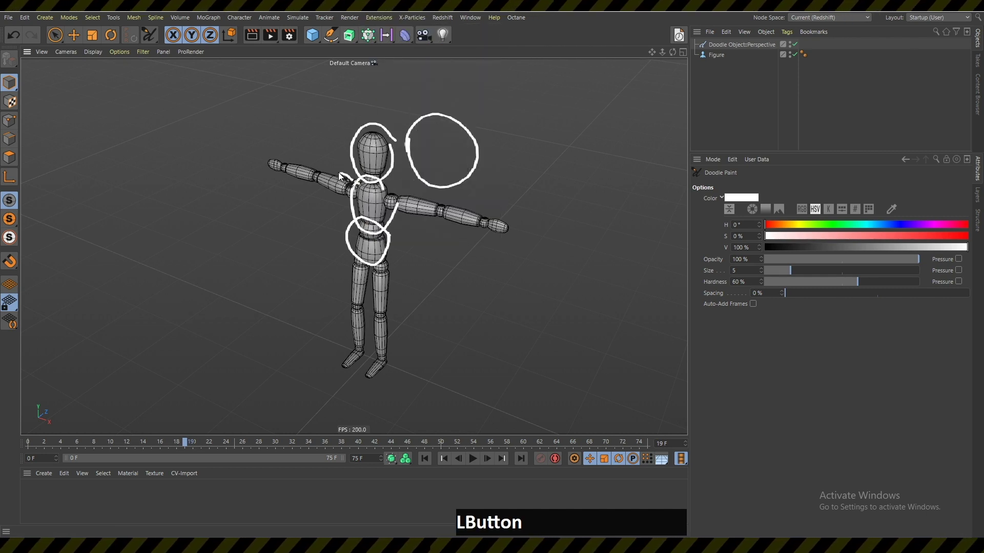
pyautogui.click(377, 214)
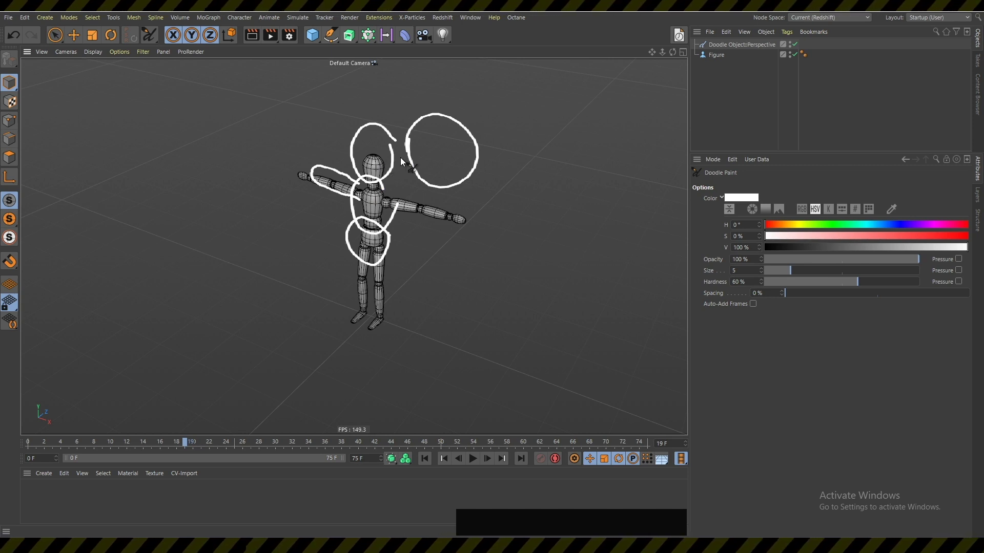
pyautogui.click(386, 206)
pyautogui.press('shift+c')
pyautogui.press('r')
pyautogui.press('space')
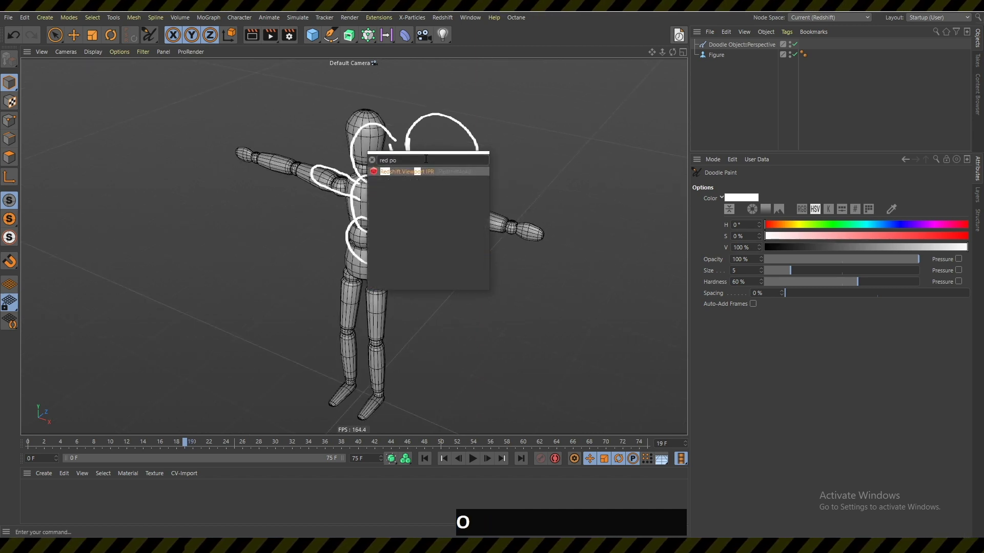
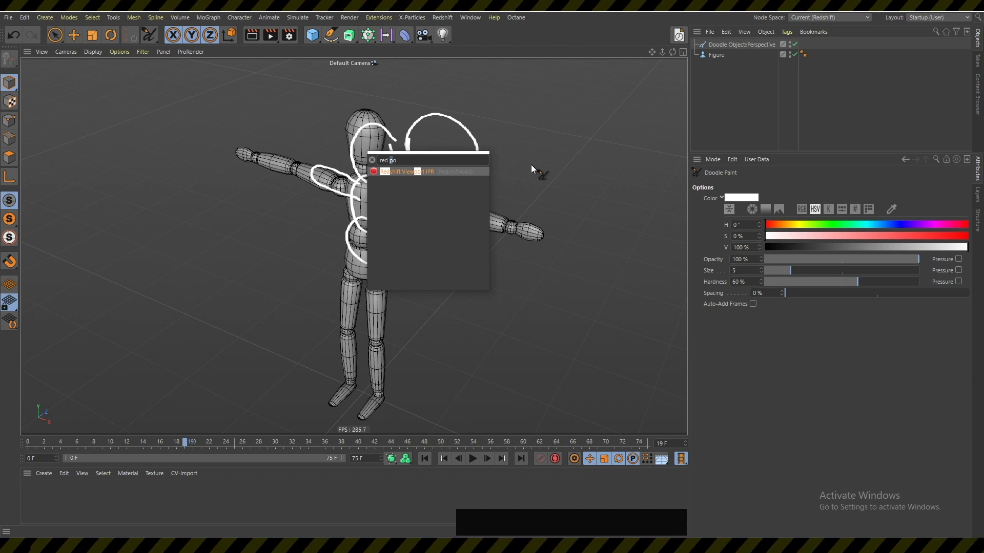
pyautogui.click(539, 150)
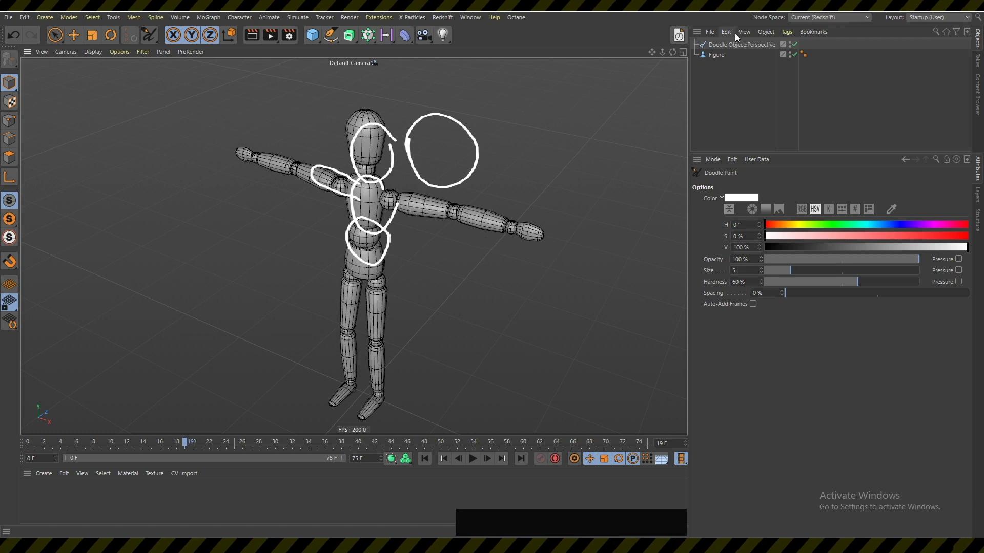
# Delete the Doodle object and restart Doodle Paint from Commander.
pyautogui.click(737, 51)
pyautogui.press('Delete')
pyautogui.press('shift+c')
pyautogui.press('d')
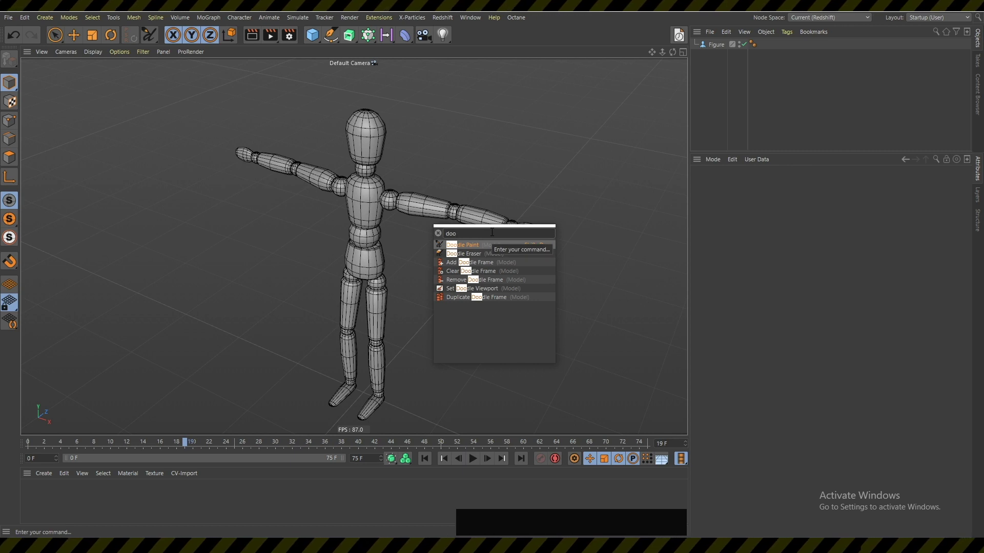
pyautogui.press('Return')
# Draw a new doodle stroke, then delete its Doodle object so only the Figure remains.
pyautogui.click(368, 159)
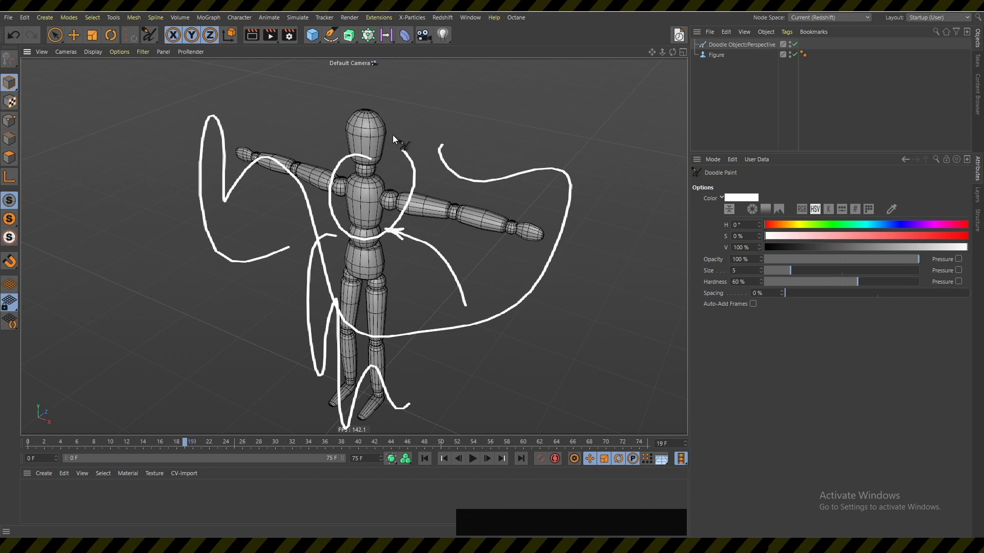
pyautogui.click(722, 46)
pyautogui.press('Delete')
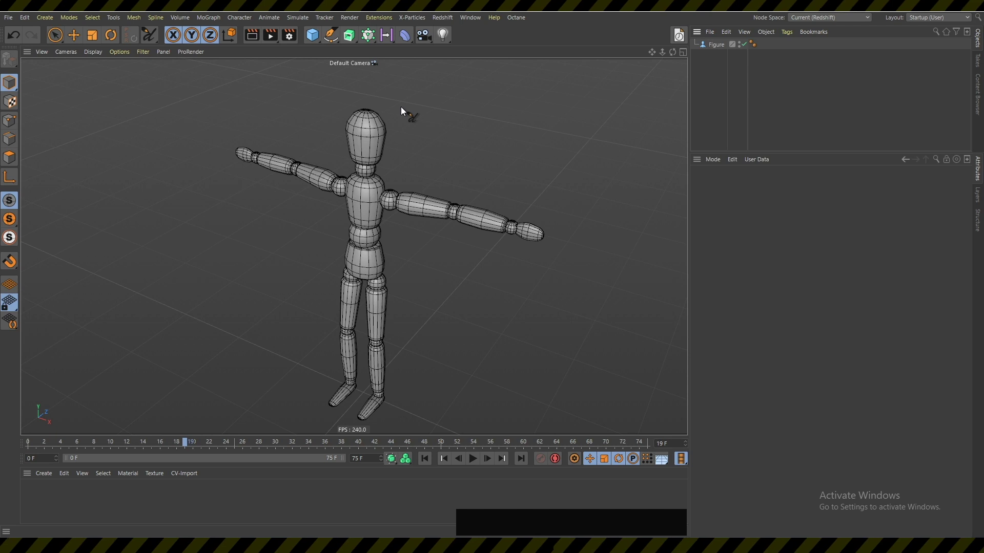
# Add a Cloner via Commander and parent the Figure under it as a 3×1×3 grid.
pyautogui.click(380, 192)
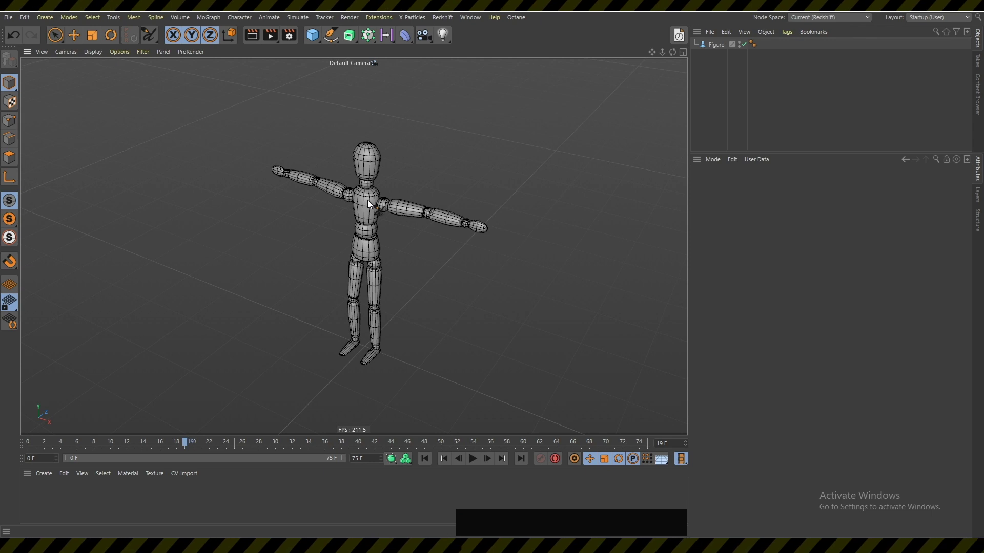
pyautogui.press('shift+c')
pyautogui.press('BackSpace')
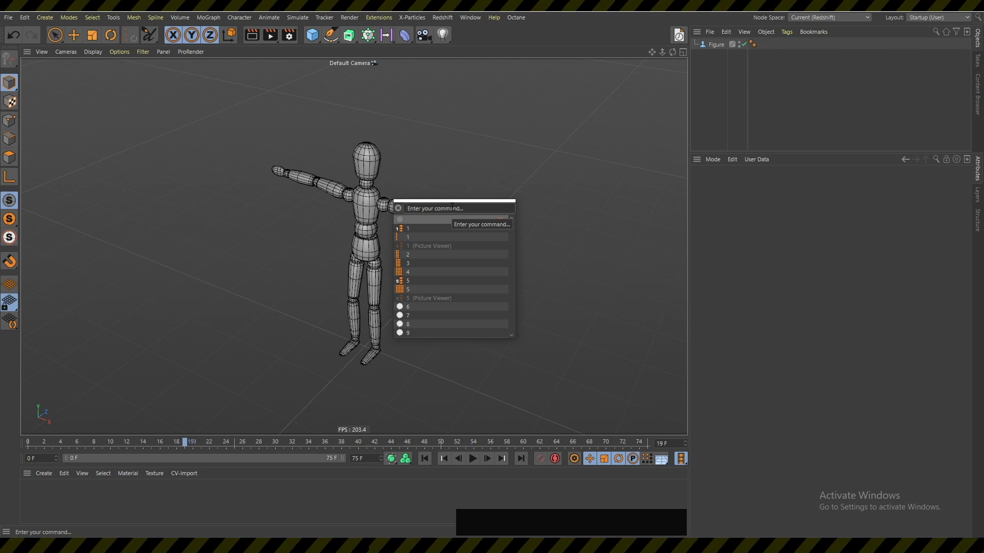
pyautogui.press('c')
pyautogui.press('BackSpace')
pyautogui.press('c')
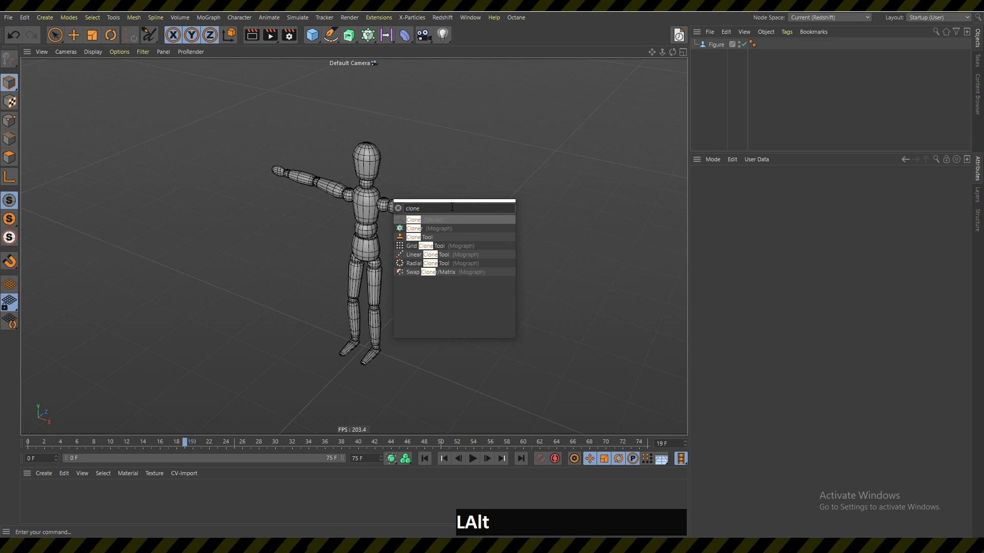
pyautogui.press('Down')
pyautogui.press('Return')
pyautogui.press('KP_Enter')
pyautogui.click(722, 58)
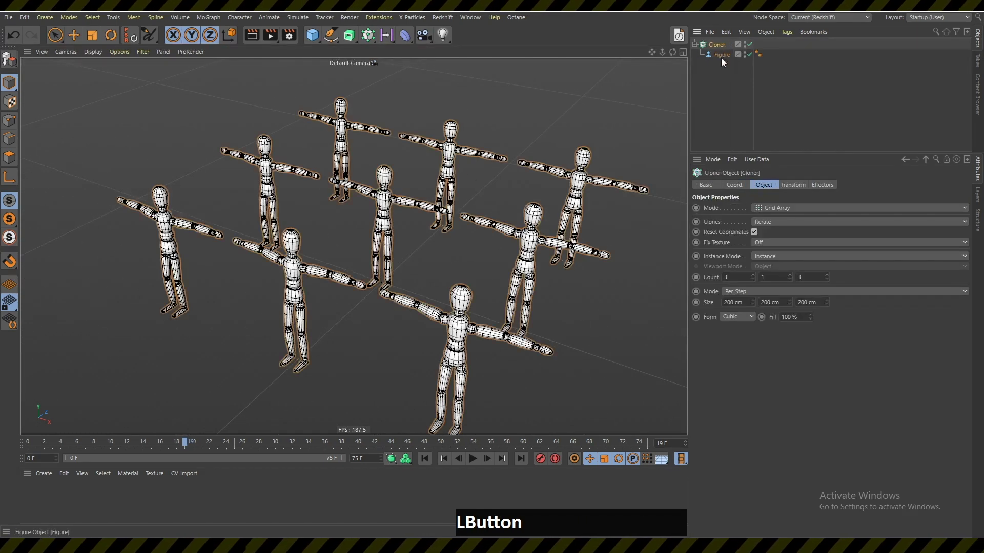
# With the Cloner selected, add a MoGraph Step effector scaling the clones progressively.
pyautogui.press('shift+c')
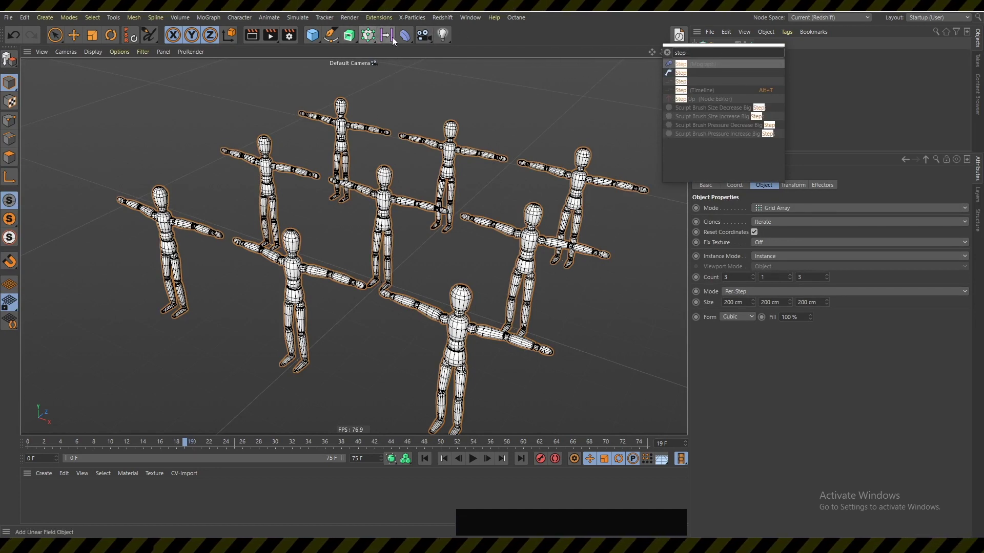
pyautogui.click(412, 37)
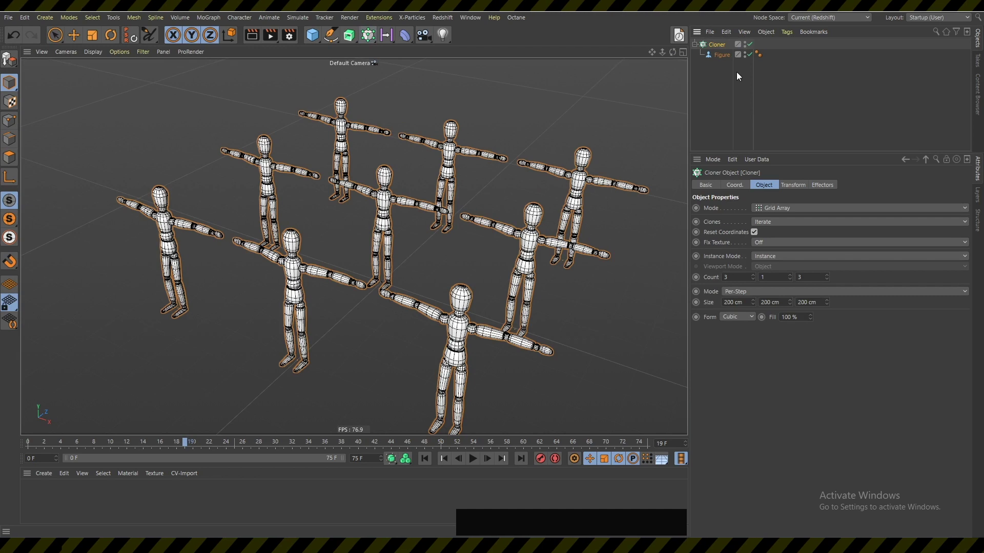
pyautogui.click(726, 92)
pyautogui.press('shift+c')
pyautogui.press('s')
pyautogui.press('KP_Enter')
pyautogui.click(587, 145)
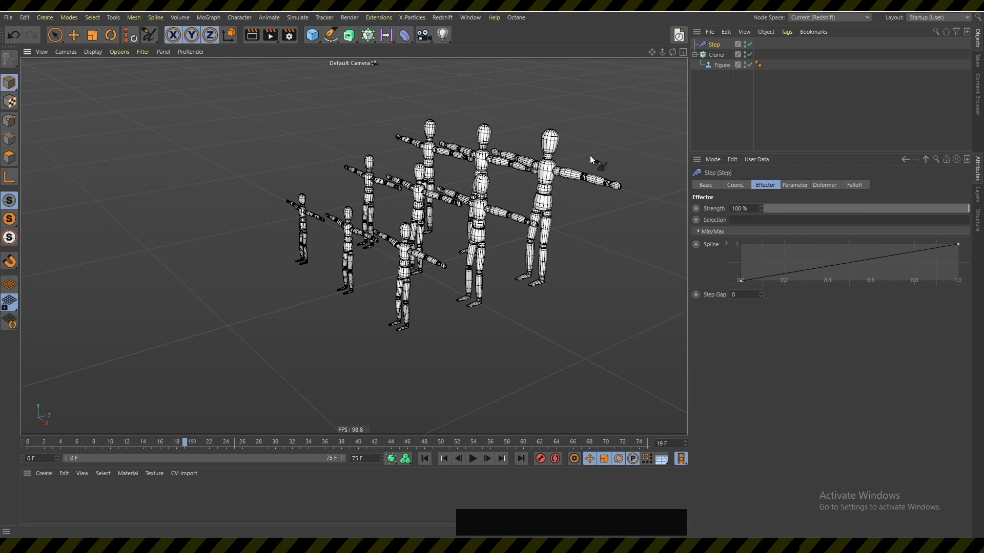
pyautogui.click(481, 216)
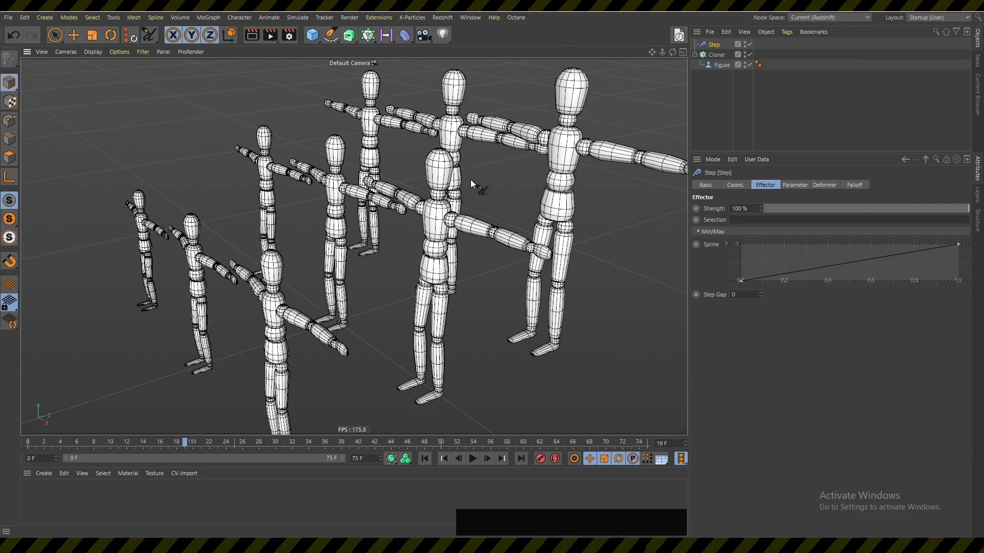
pyautogui.click(451, 218)
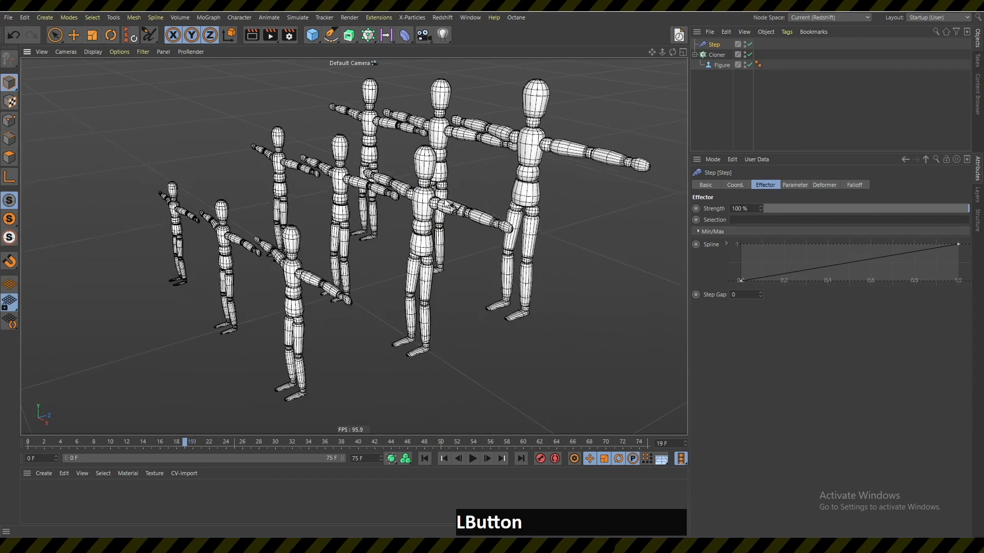
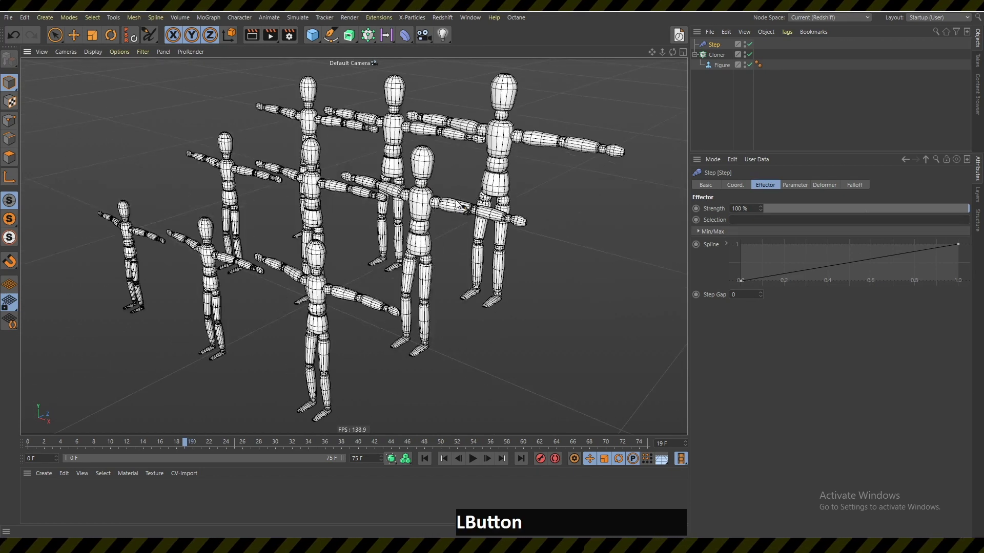
pyautogui.click(440, 218)
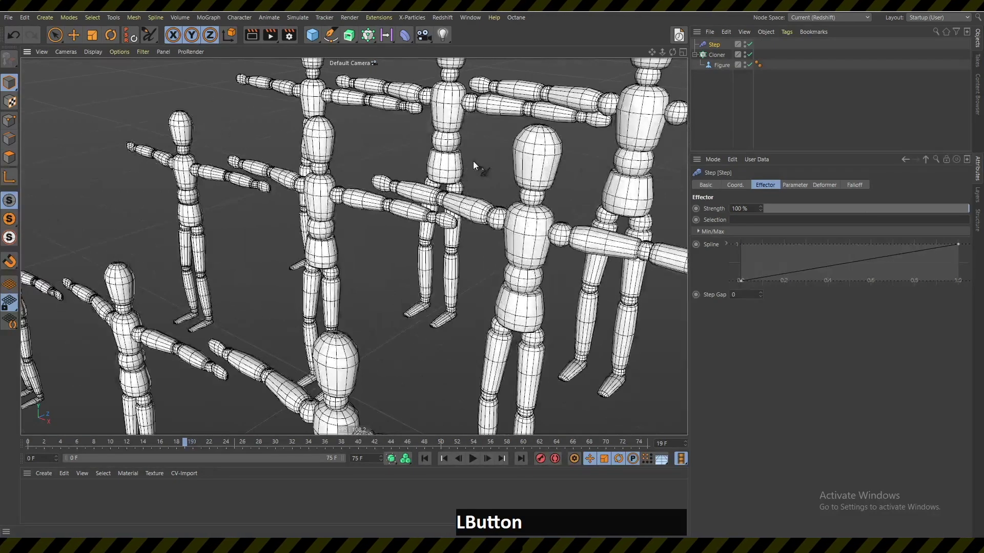